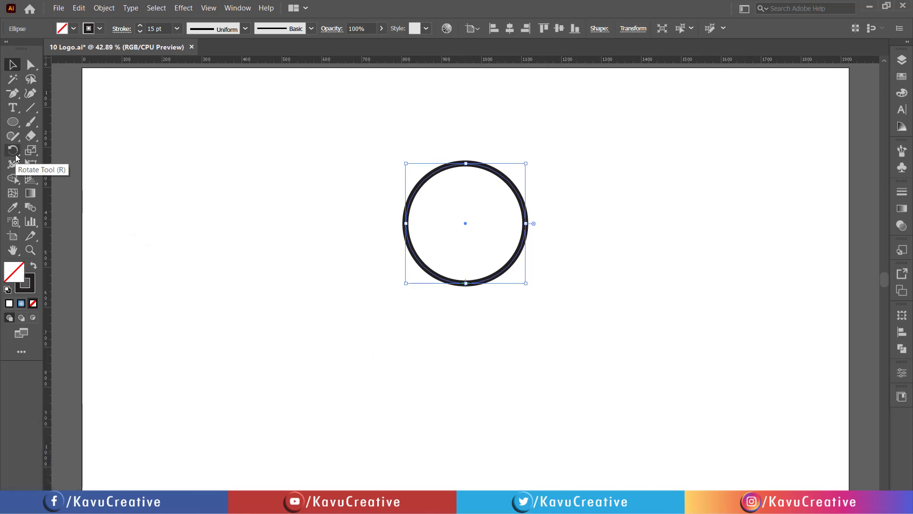
Choose the Rotate Tool to pivot the ring 30° about its bottom anchor.
{"action": "left_click", "coordinate": [19, 156]}
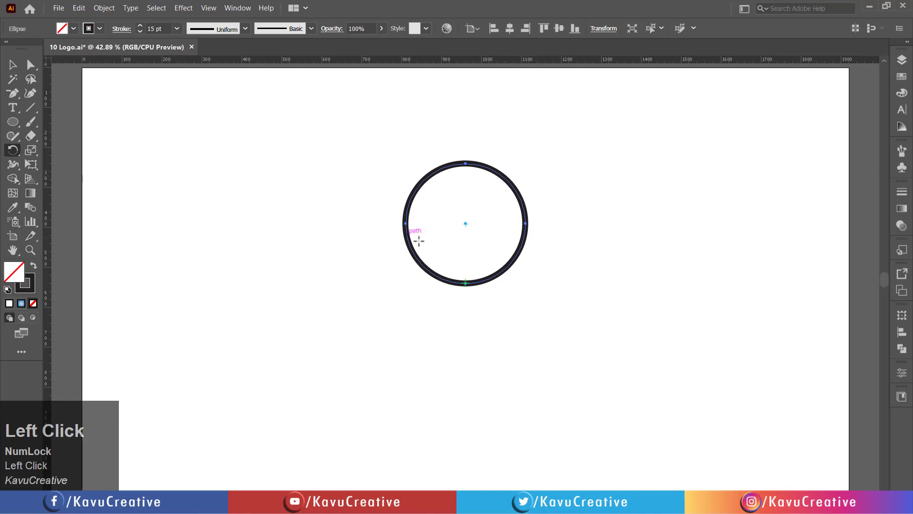
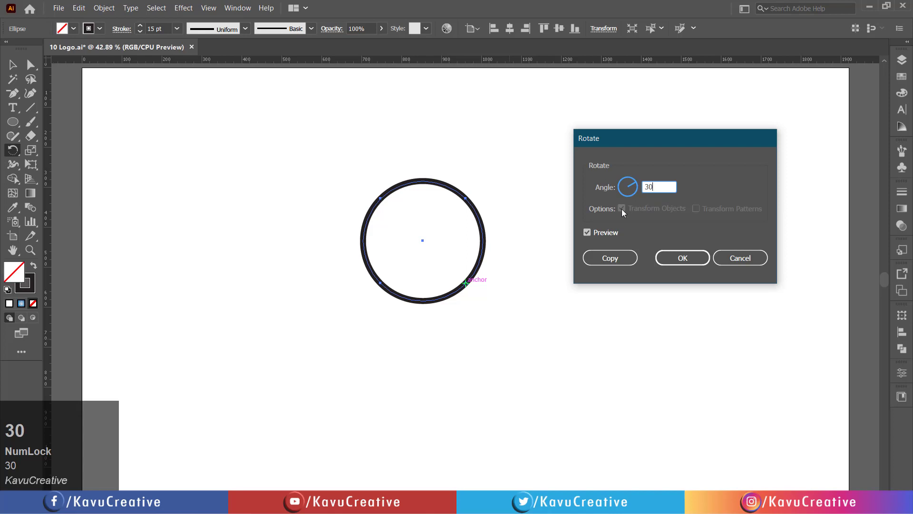
Copy the ring at 30° and repeat with Ctrl+D until twelve rings form the rosette.
{"action": "left_click", "coordinate": [591, 238]}
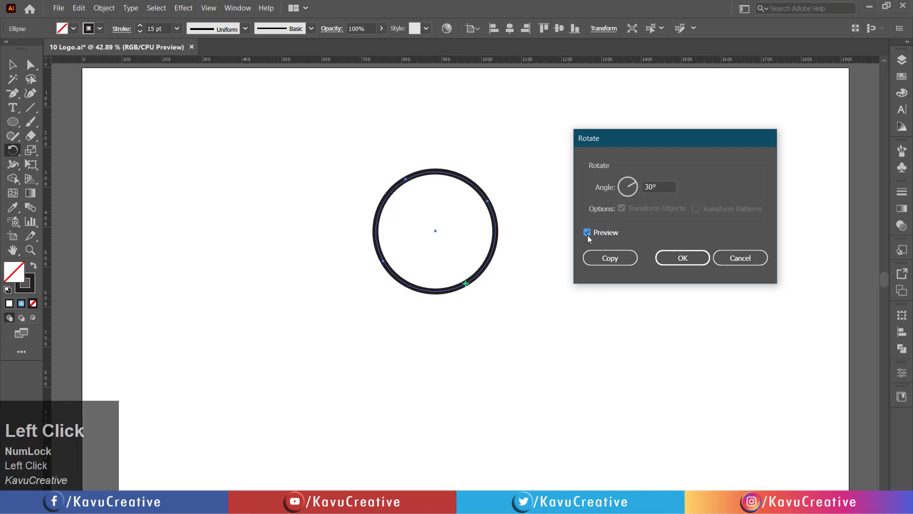
{"action": "left_click", "coordinate": [623, 264]}
{"action": "key", "text": "ctrl+d"}
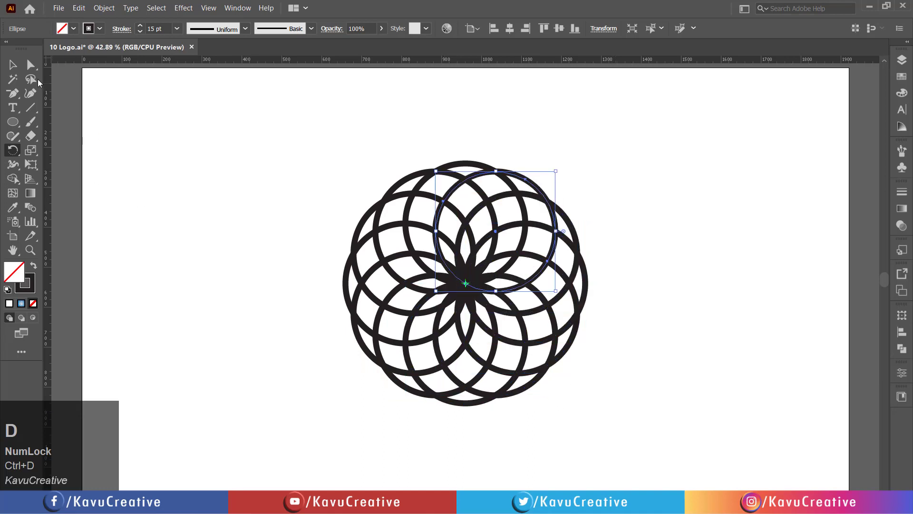
Marquee-select all twelve rings and expand them with Outline Stroke.
{"action": "left_click_drag", "start_coordinate": [21, 71], "coordinate": [266, 198]}
{"action": "left_click", "coordinate": [111, 6]}
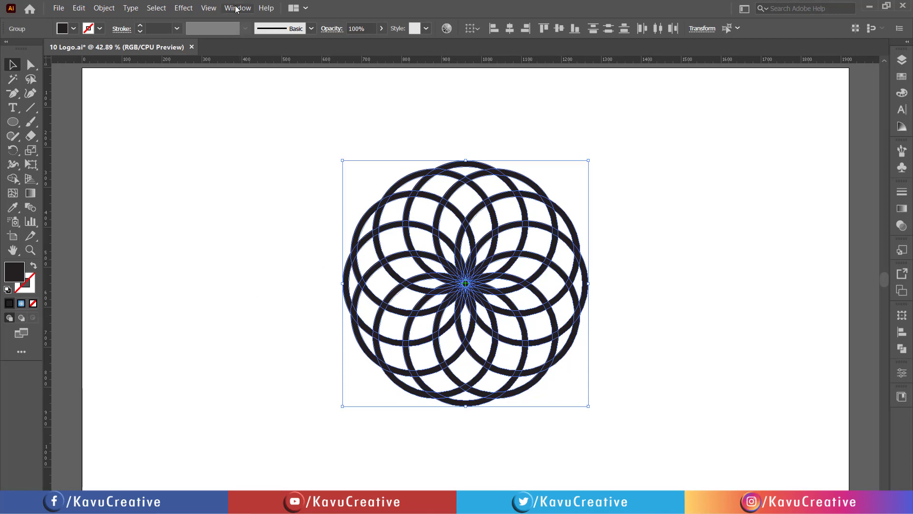
Bring up the Pathfinder panel from the Window menu to unite the rings.
{"action": "left_click_drag", "start_coordinate": [239, 8], "coordinate": [293, 384]}
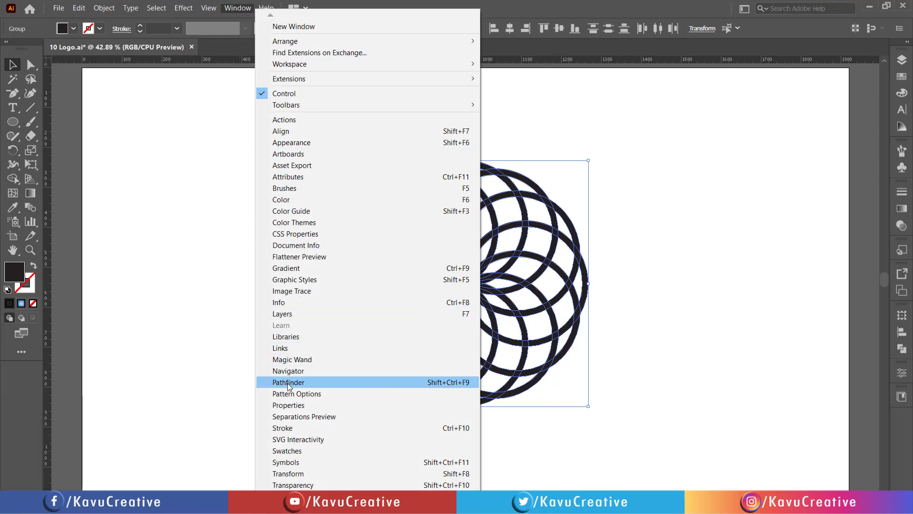
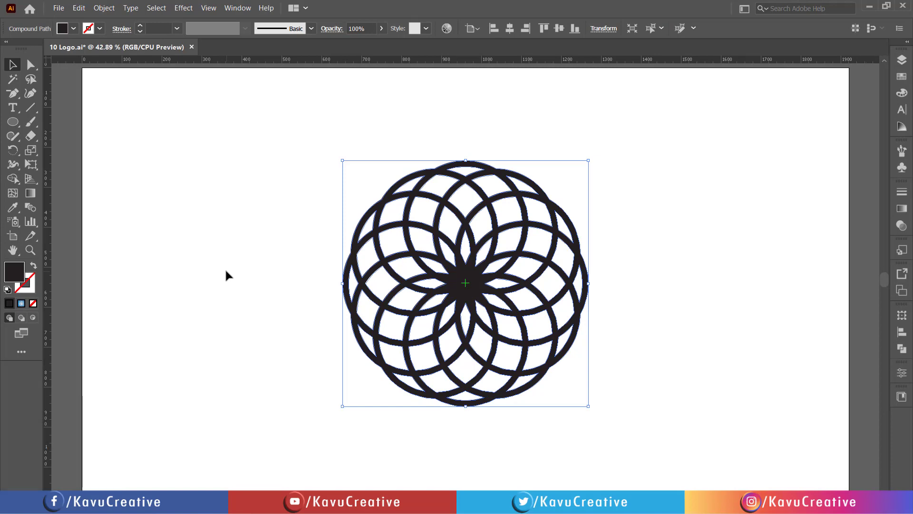
Select the merged shape's outer boundary path so it can be deleted, inverting the rosette.
{"action": "left_click_drag", "start_coordinate": [263, 217], "coordinate": [39, 68]}
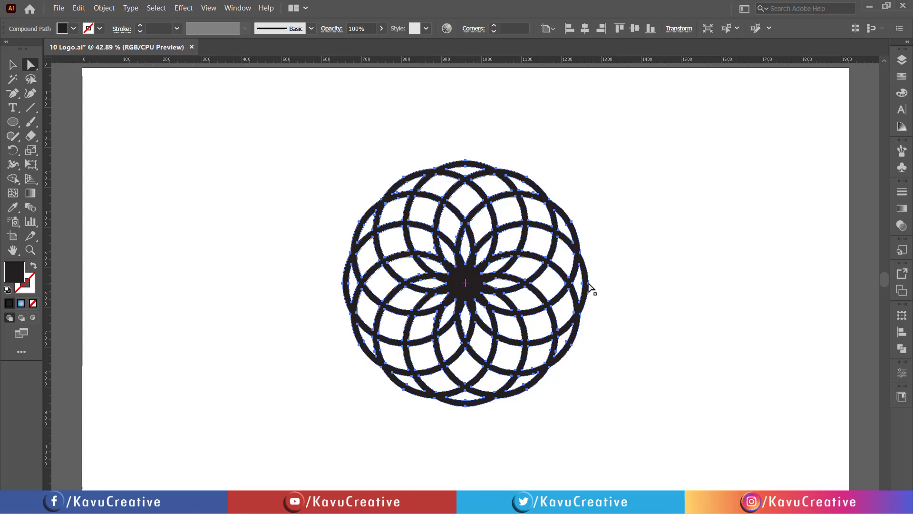
{"action": "left_click_drag", "start_coordinate": [600, 270], "coordinate": [597, 292]}
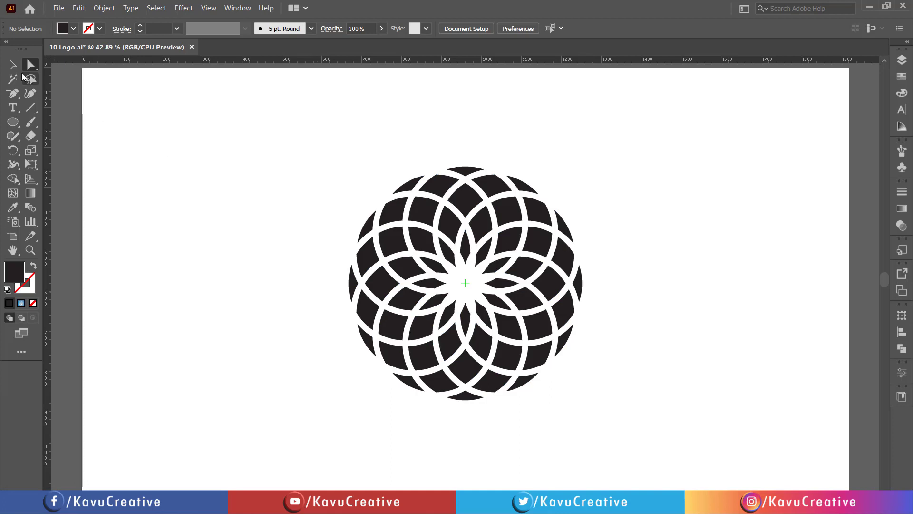
Select the whole rosette and Divide it in Pathfinder into separate pieces.
{"action": "left_click_drag", "start_coordinate": [20, 69], "coordinate": [645, 318]}
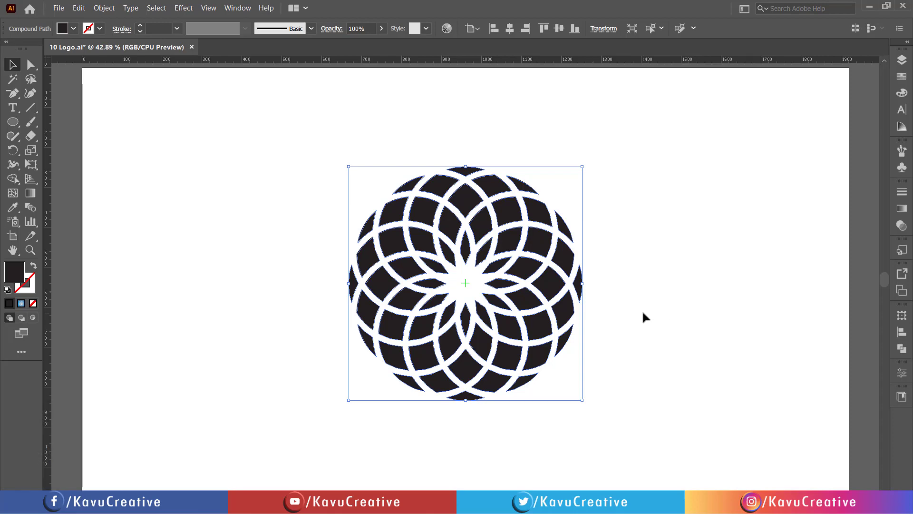
{"action": "left_click", "coordinate": [902, 350]}
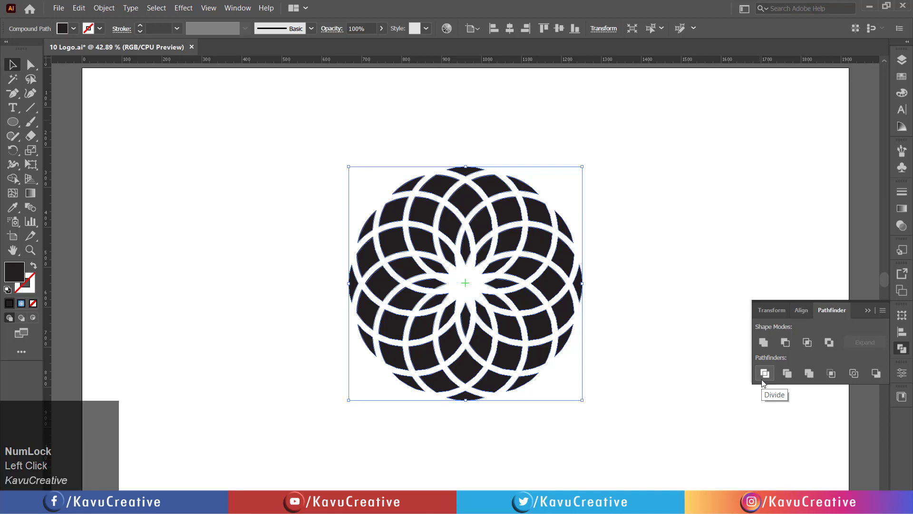
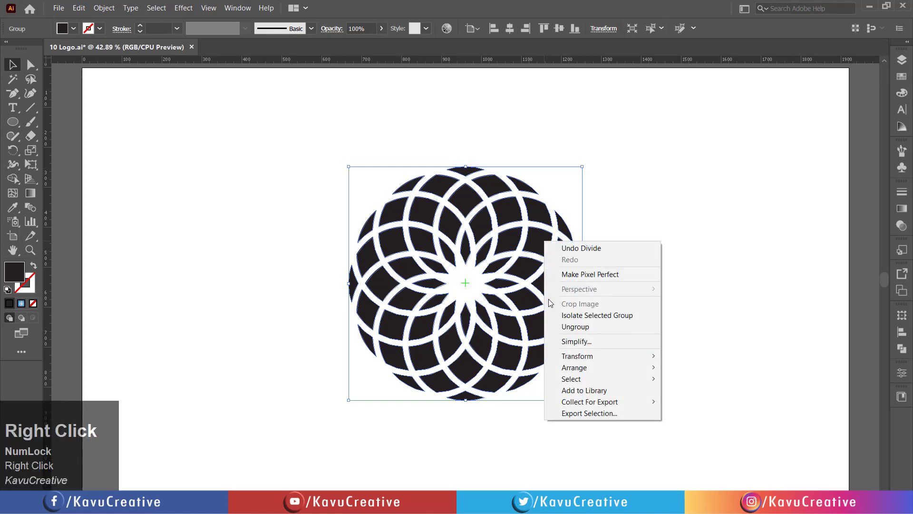
Delete the small leftover slivers along the rosette's edge for a clean scallop.
{"action": "left_click", "coordinate": [578, 325]}
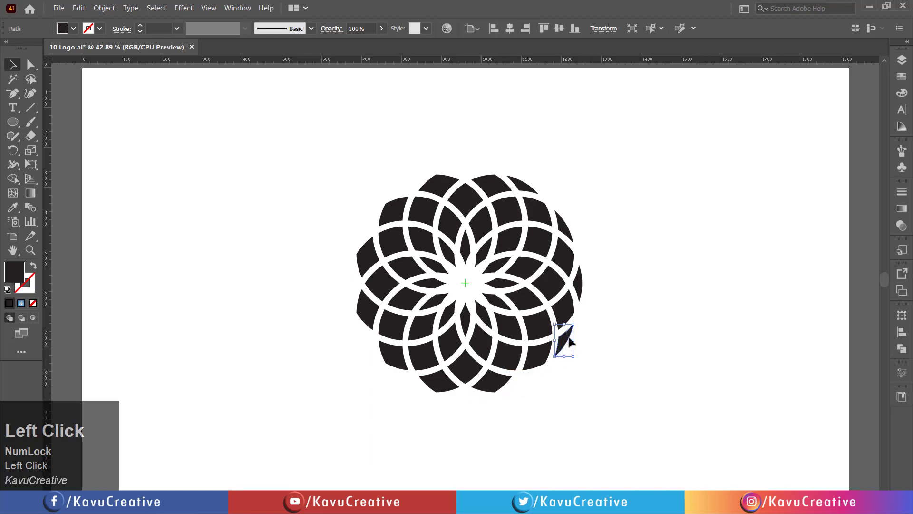
{"action": "left_click", "coordinate": [585, 279]}
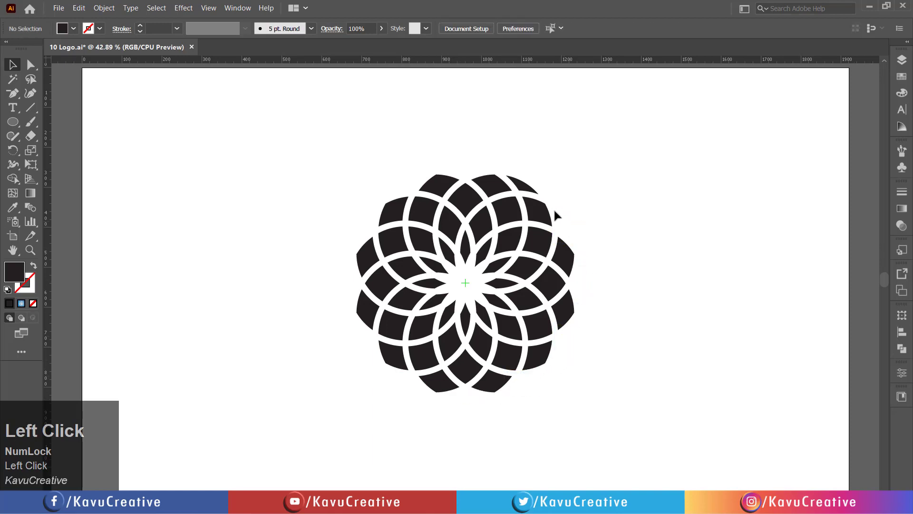
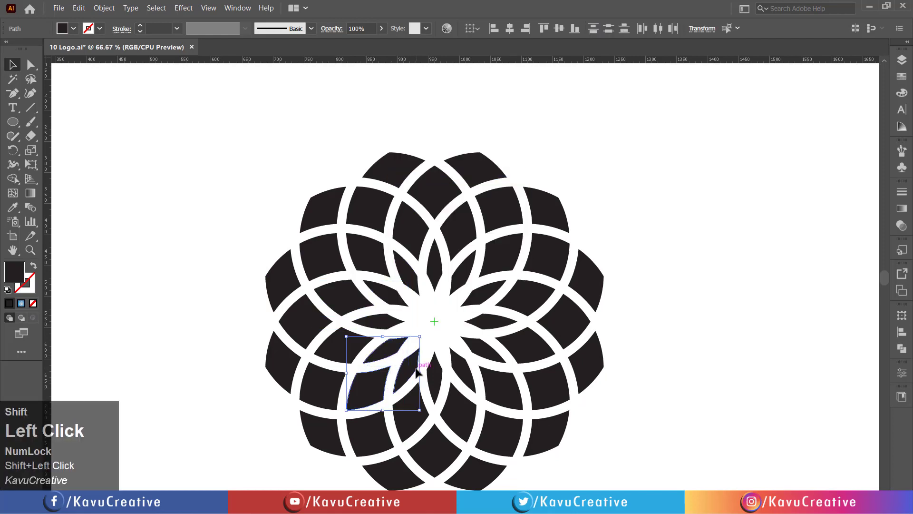
Group two sets of matching petal pieces and bring up Swatches for yellow and navy fills.
{"action": "right_click", "coordinate": [416, 372]}
{"action": "left_click", "coordinate": [467, 219]}
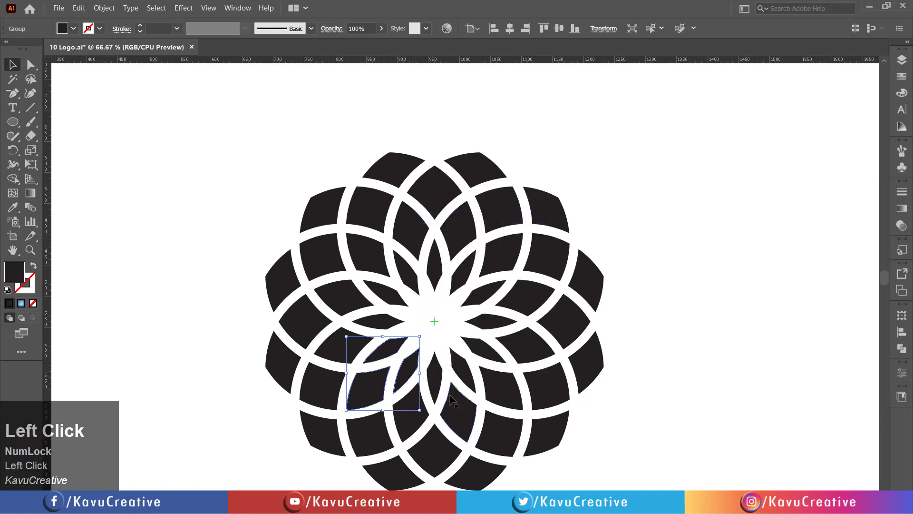
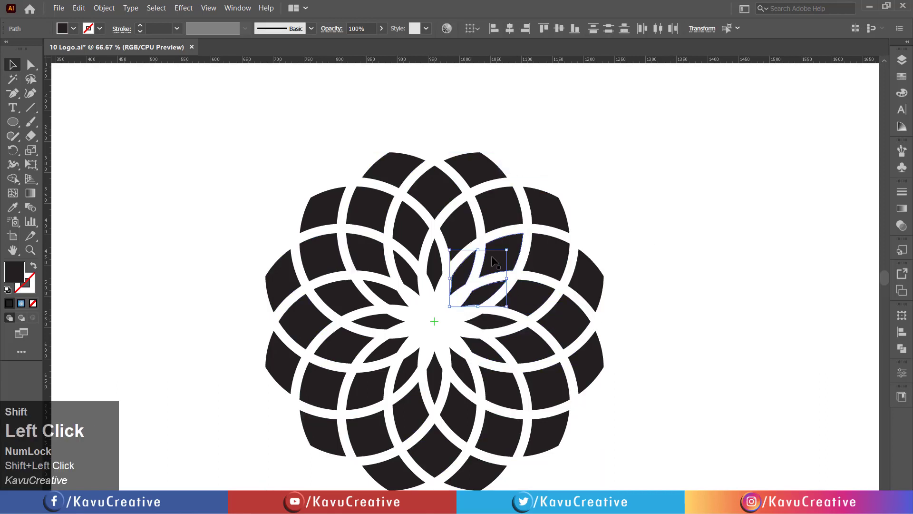
{"action": "right_click", "coordinate": [517, 242]}
{"action": "left_click", "coordinate": [540, 301]}
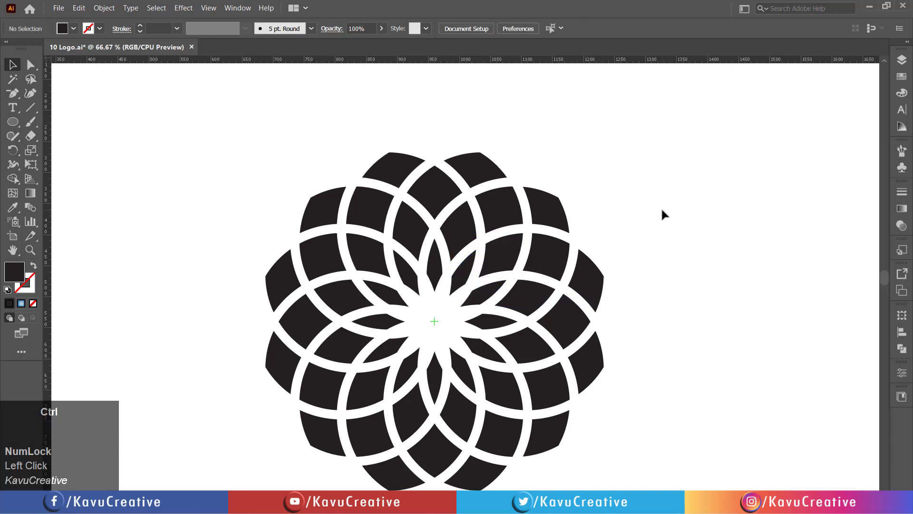
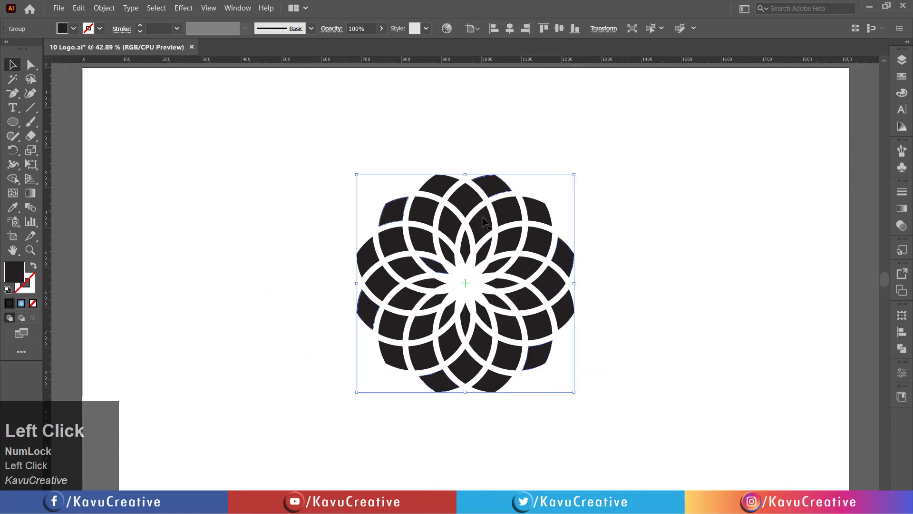
{"action": "left_click", "coordinate": [911, 76]}
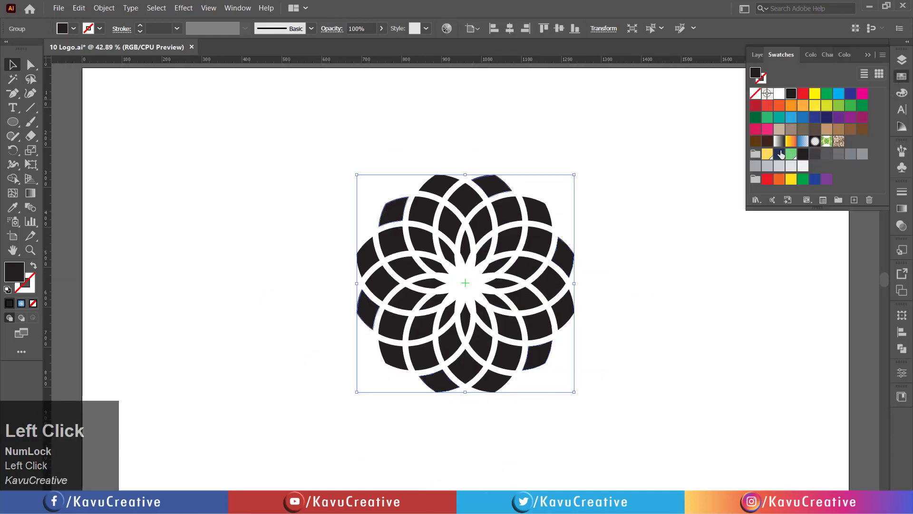